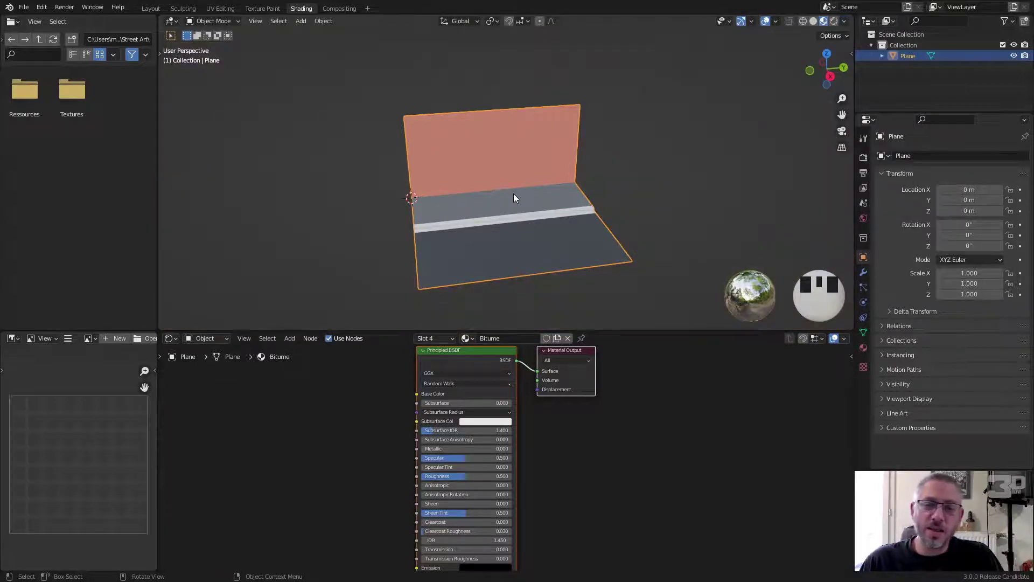
Step: Orbit along the wall and show the plane's material slots Mur, Trottoir, Pavé and Bitume
middle_click(521, 183)
scroll("up", 3)
left_click_drag(530, 180, 501, 372)
left_click(501, 372)
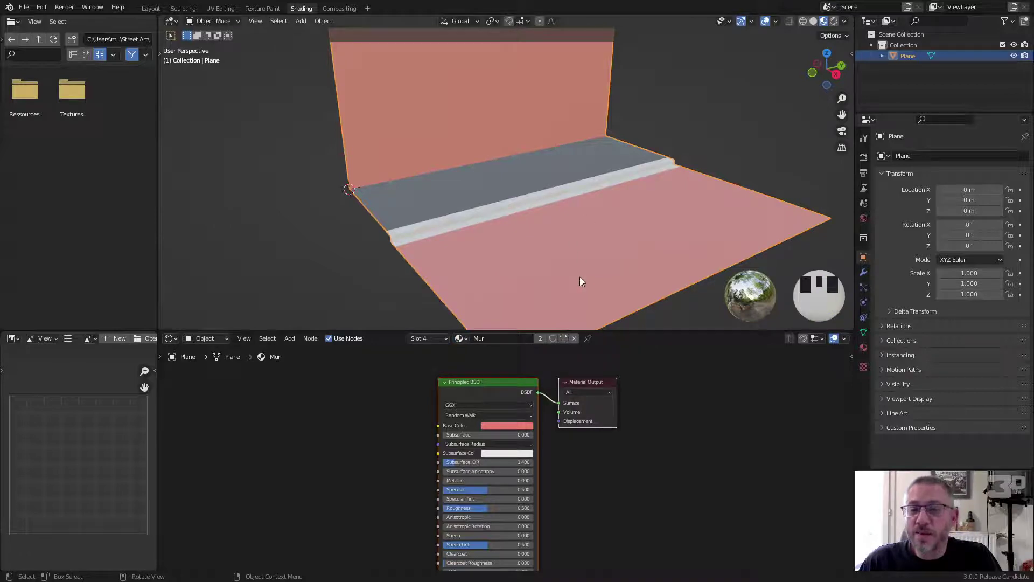
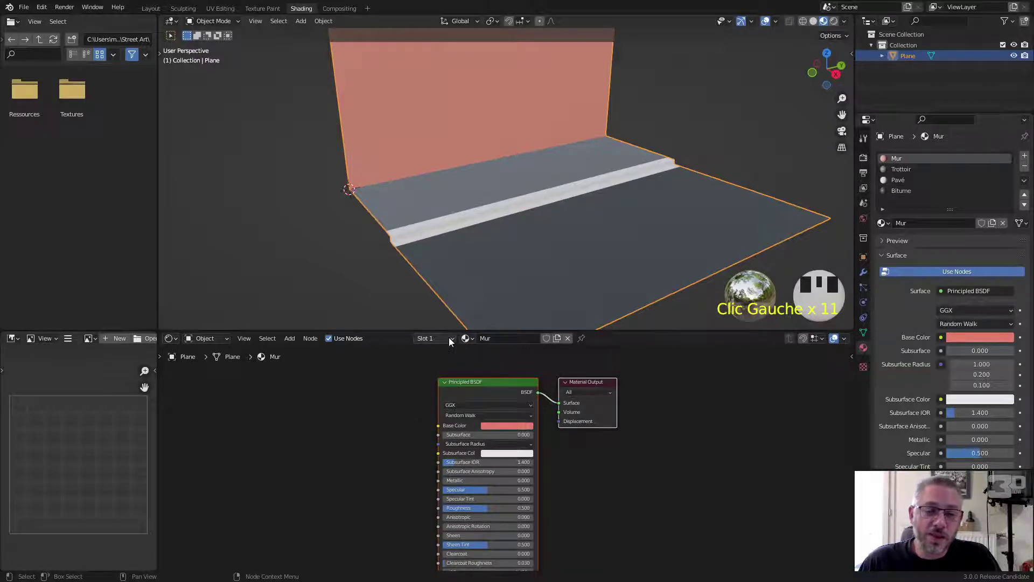
Step: Use Concrete012_2K_Color.jpg as the base colour of the Mur material's Principled BSDF
left_click_drag(396, 362, 328, 442)
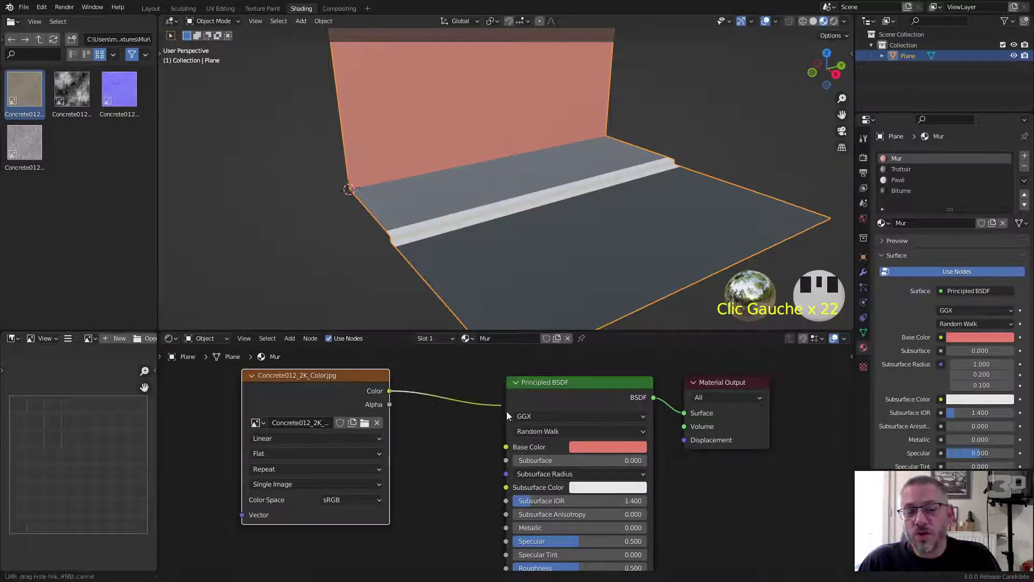
left_click(515, 448)
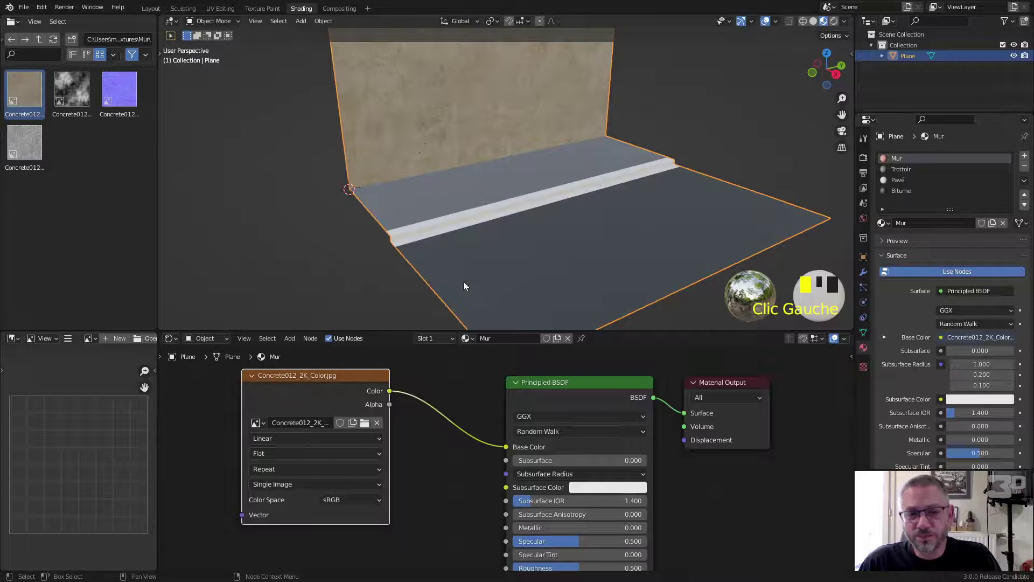
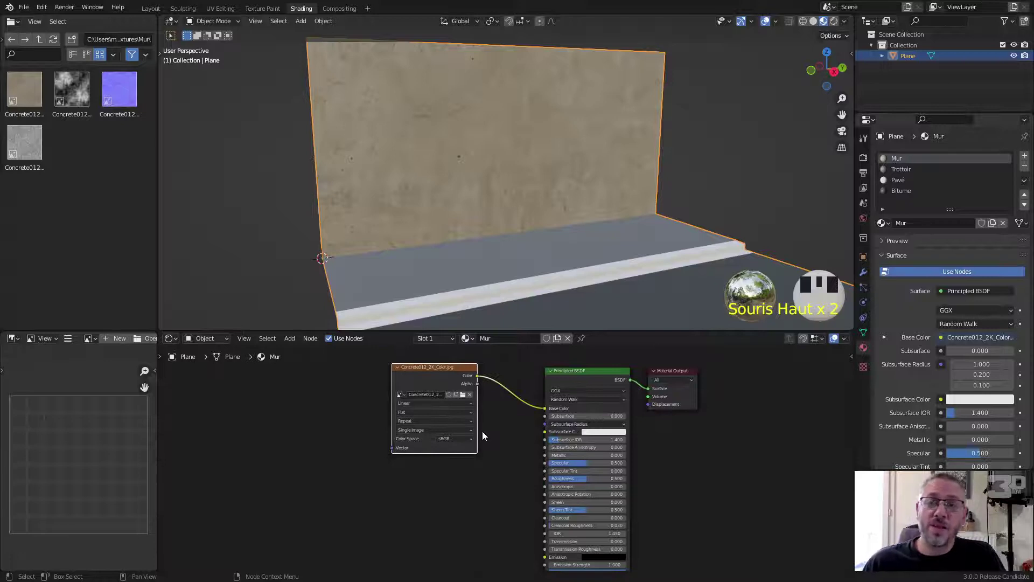
Step: Add Texture Coordinate and Mapping nodes to the concrete colour image with Node Wrangler (Ctrl+T)
left_click(434, 372)
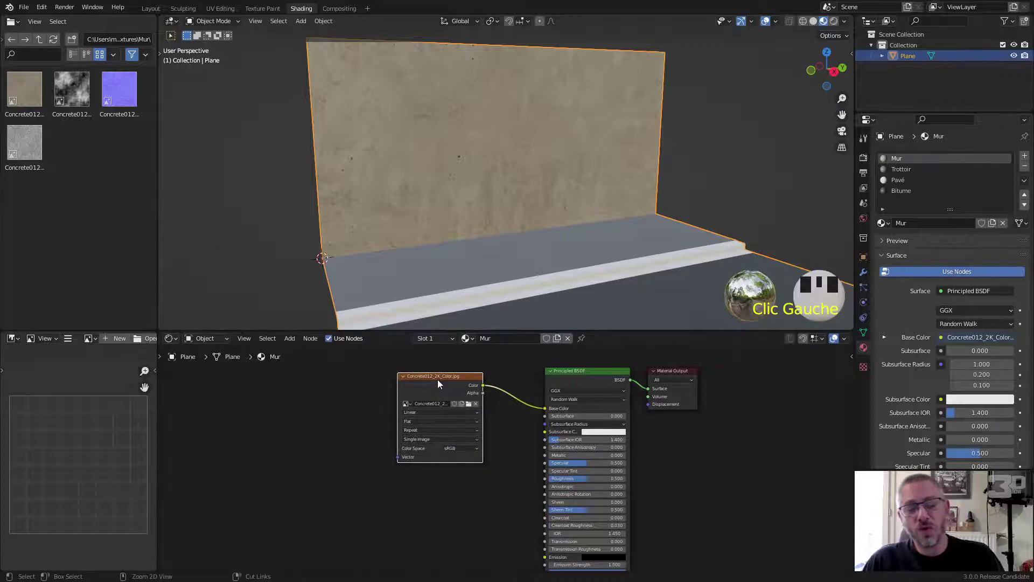
key("ctrl+t")
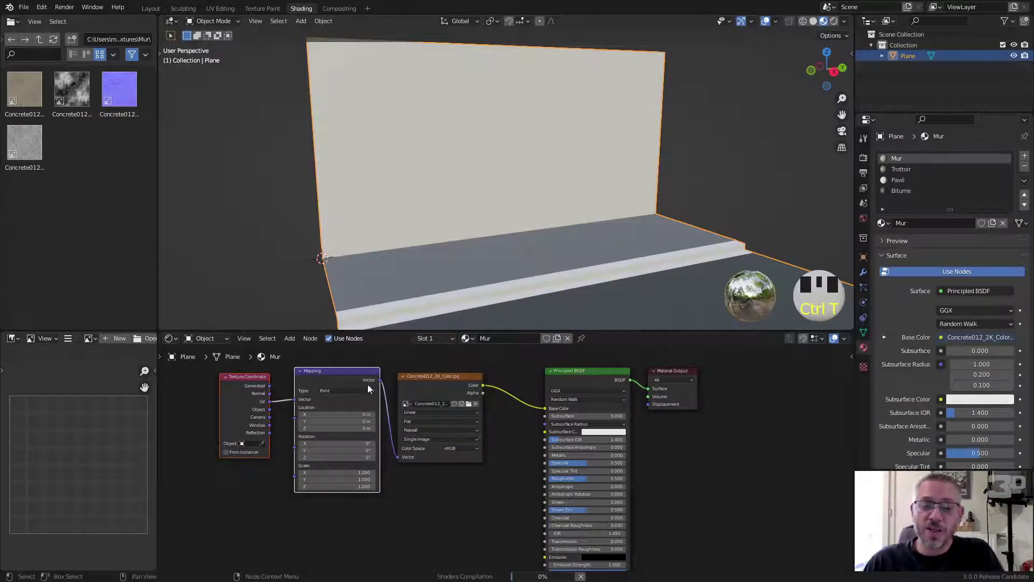
left_click(344, 374)
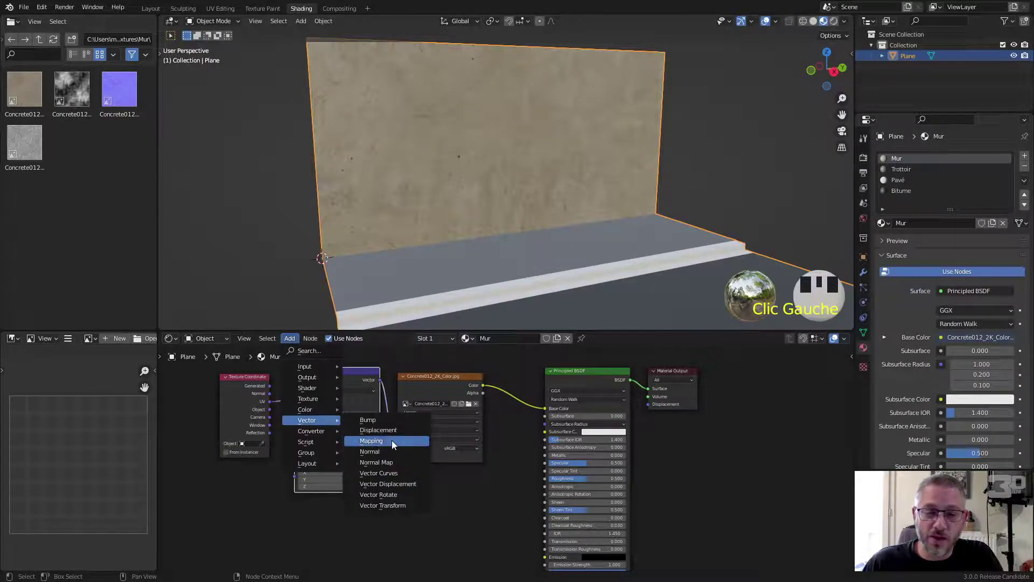
left_click_drag(245, 384, 328, 481)
Step: Attach a Value node to the Mapping node's Scale input
left_click_drag(330, 480, 371, 469)
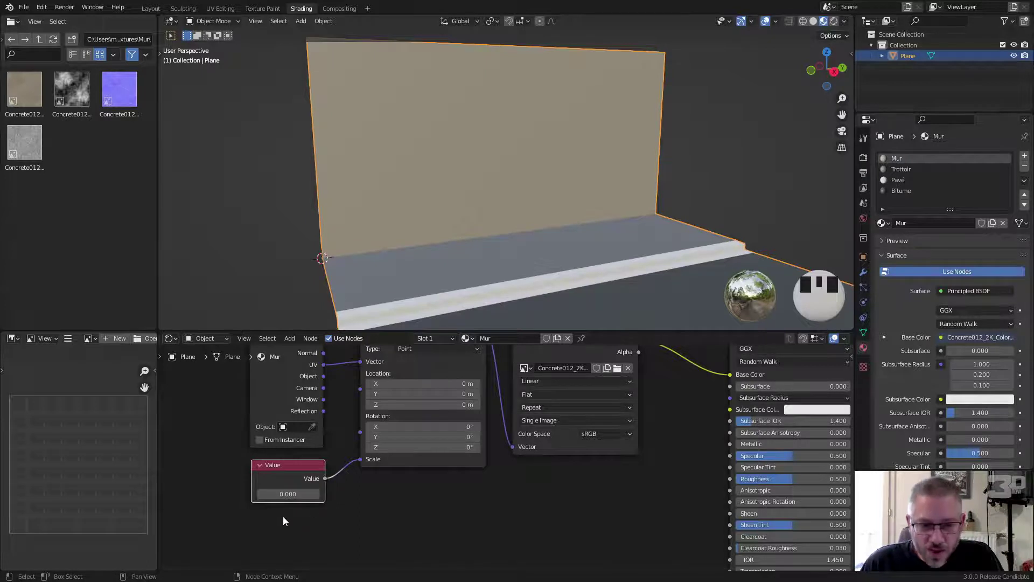
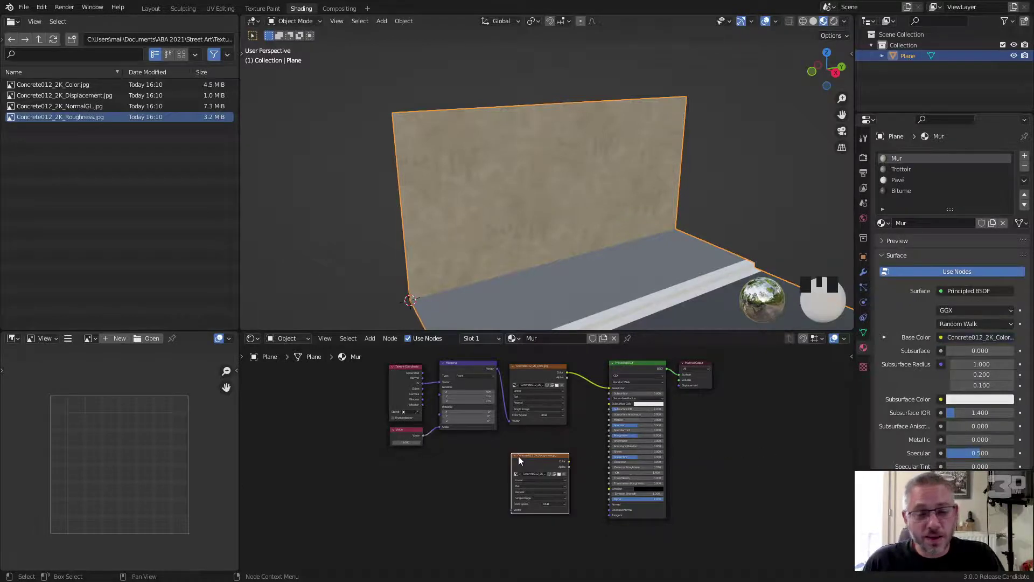
Step: Branch the mapping vector through a reroute into the Concrete012_2K_Roughness image texture
scroll("down", 3)
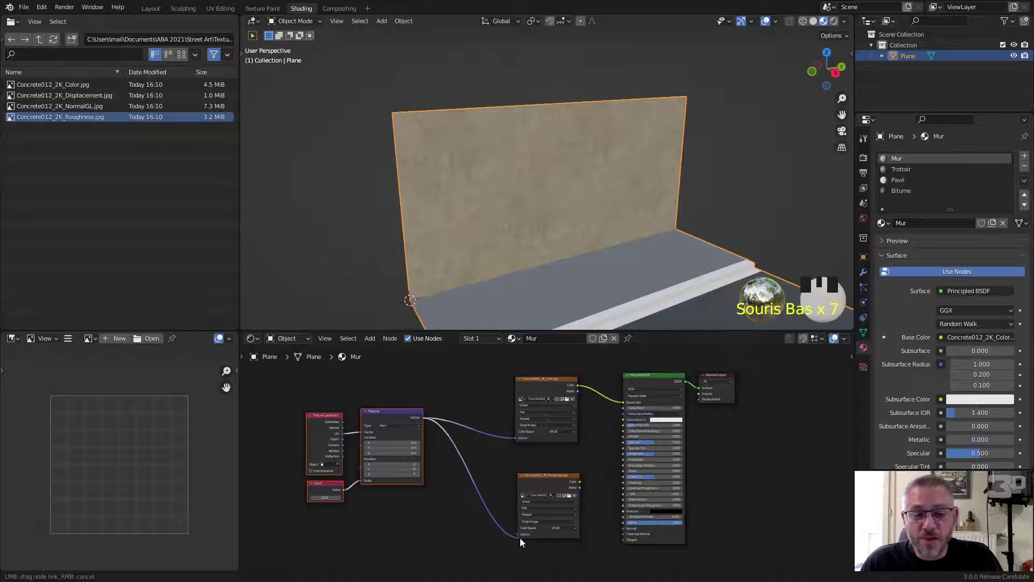
left_click(477, 484)
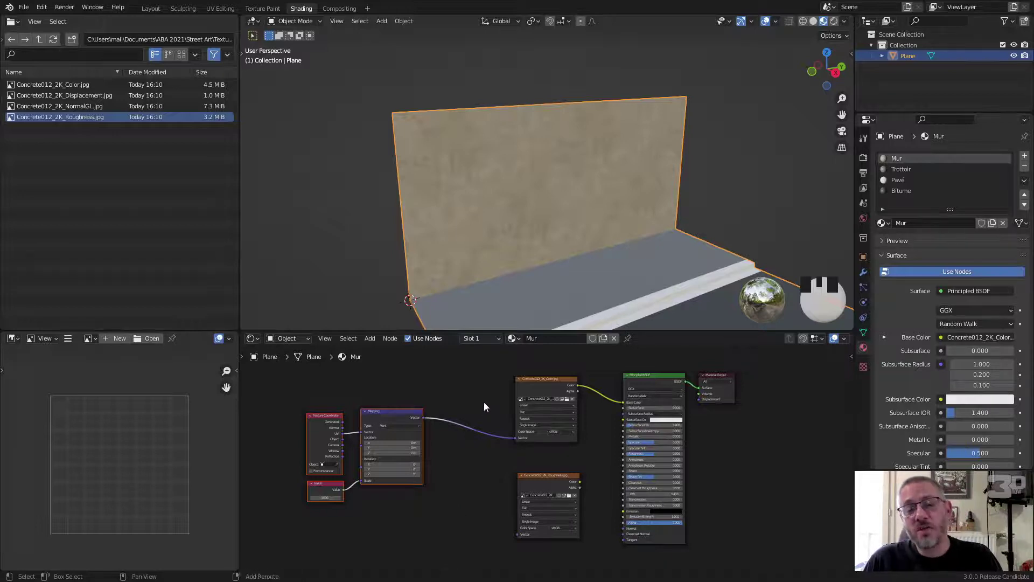
right_click(489, 504)
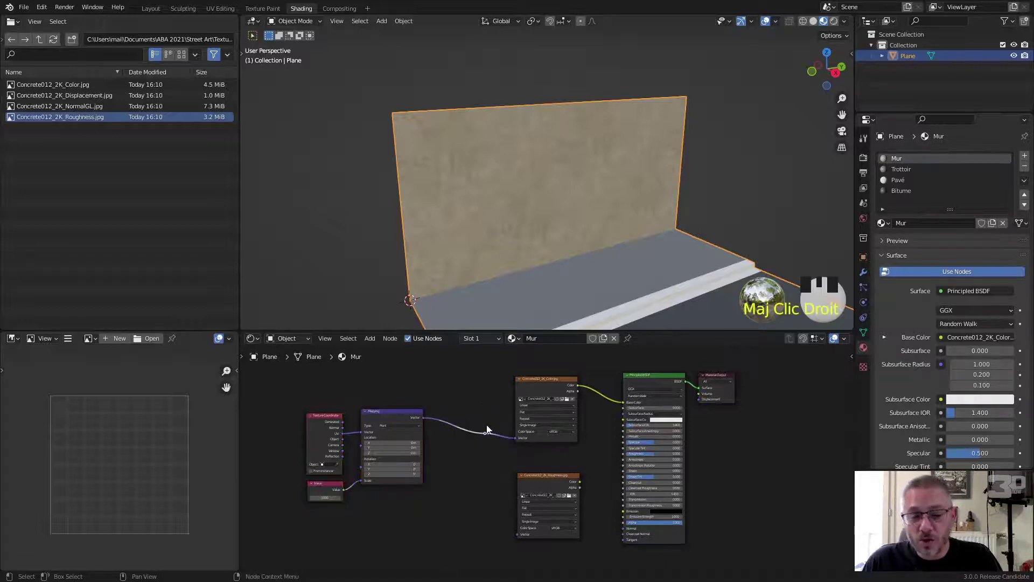
left_click(478, 481)
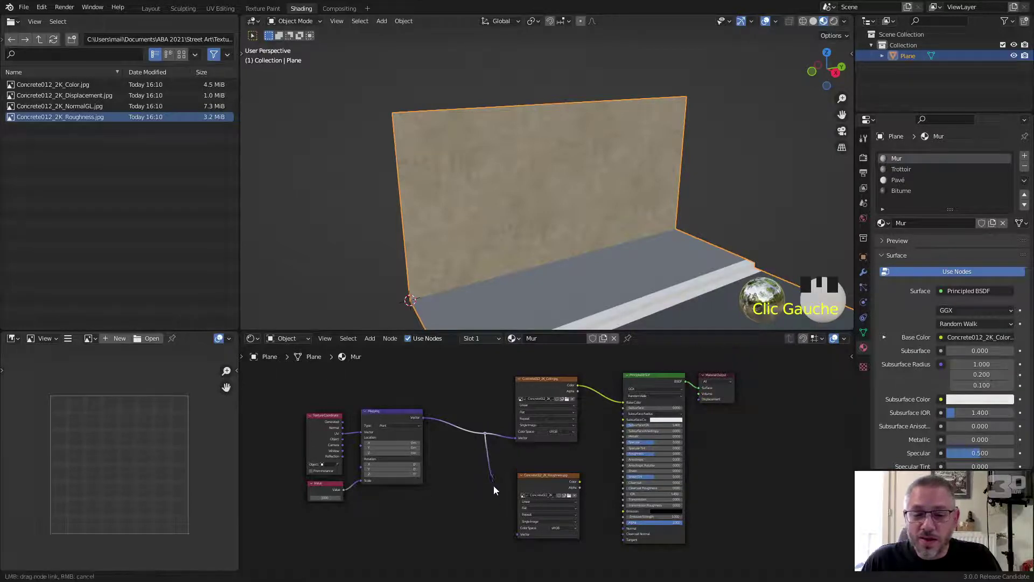
left_click_drag(526, 540, 573, 494)
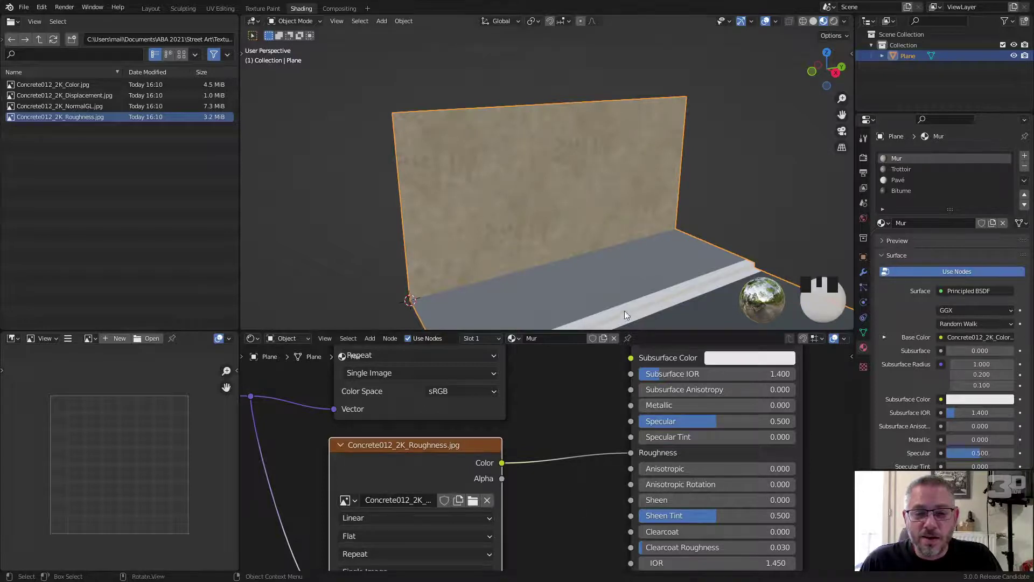
Step: Orbit and zoom the viewport to inspect the textured concrete wall up close
left_click_drag(662, 278, 597, 245)
scroll("up", 3)
left_click_drag(596, 245, 585, 193)
scroll("up", 3)
left_click_drag(622, 99, 637, 91)
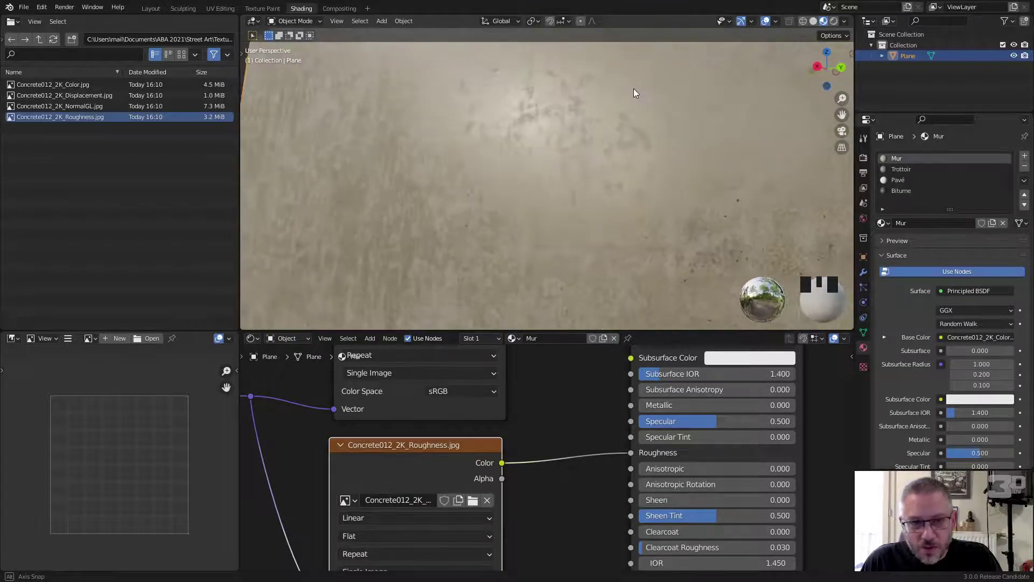
scroll("down", 3)
scroll("up", 3)
middle_click(552, 198)
scroll("down", 3)
left_click_drag(555, 239, 519, 379)
left_click(519, 379)
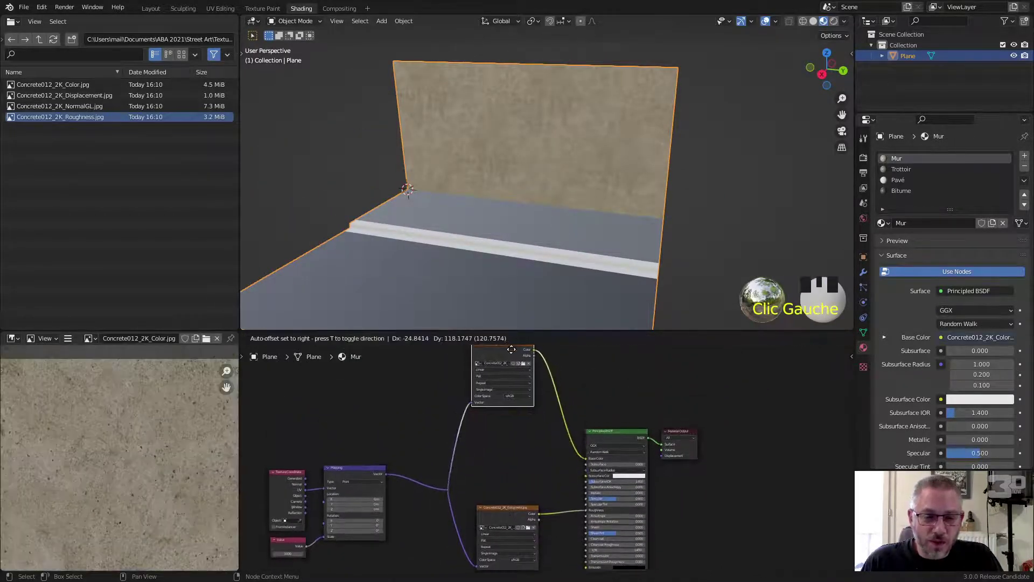
Step: Add the NormalGL and Displacement concrete images as texture nodes in the Mur node tree
left_click(503, 532)
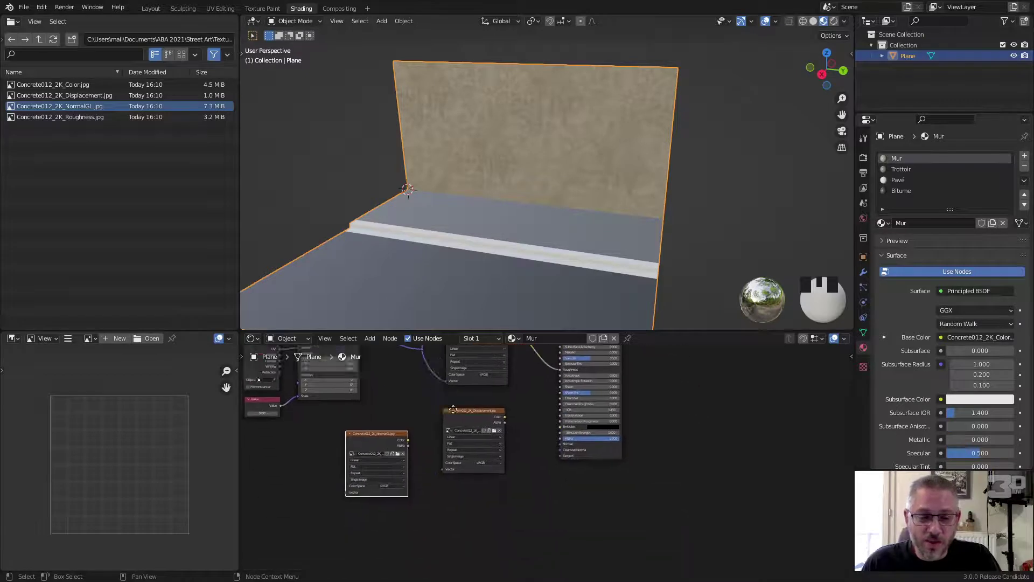
left_click_drag(621, 62, 523, 432)
left_click_drag(522, 432, 527, 467)
left_click_drag(527, 468, 530, 375)
left_click_drag(530, 375, 547, 528)
Step: Place Bump and Normal Map nodes beside the new textures
left_click_drag(546, 528, 540, 444)
left_click_drag(540, 443, 634, 475)
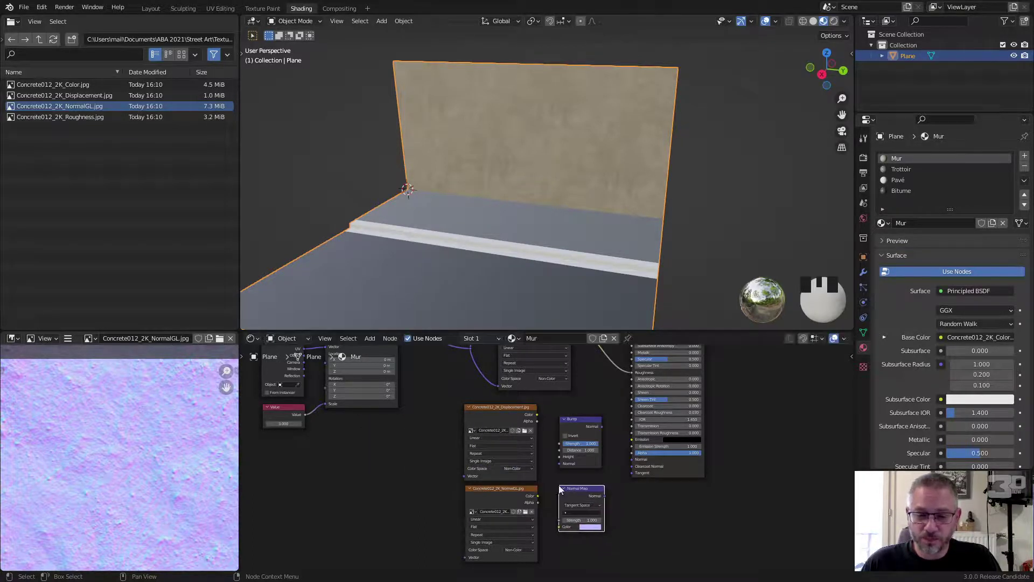
Step: Feed the shared Mapping vector into the NormalGL and Displacement image textures
scroll("up", 3)
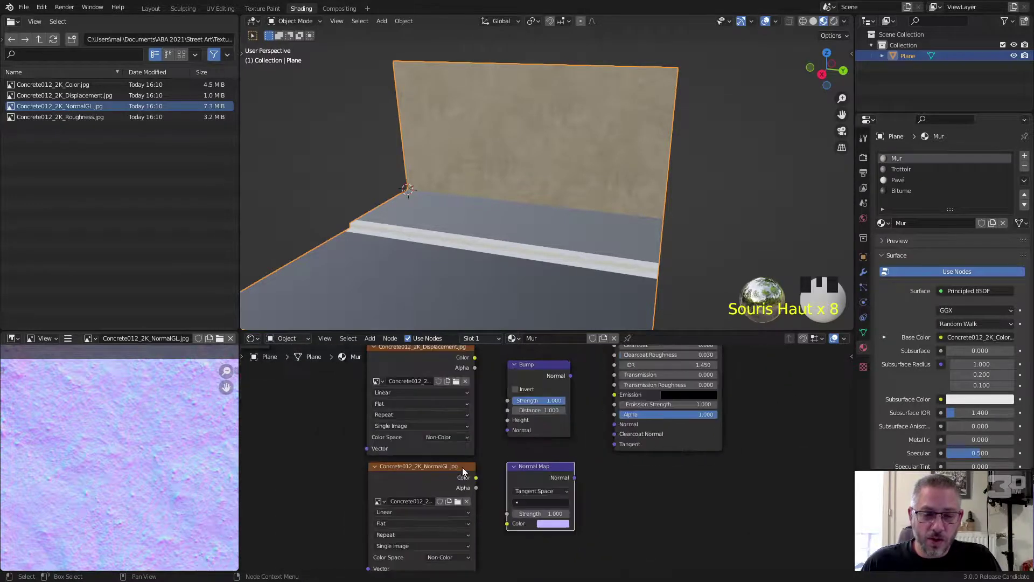
left_click_drag(437, 469, 451, 414)
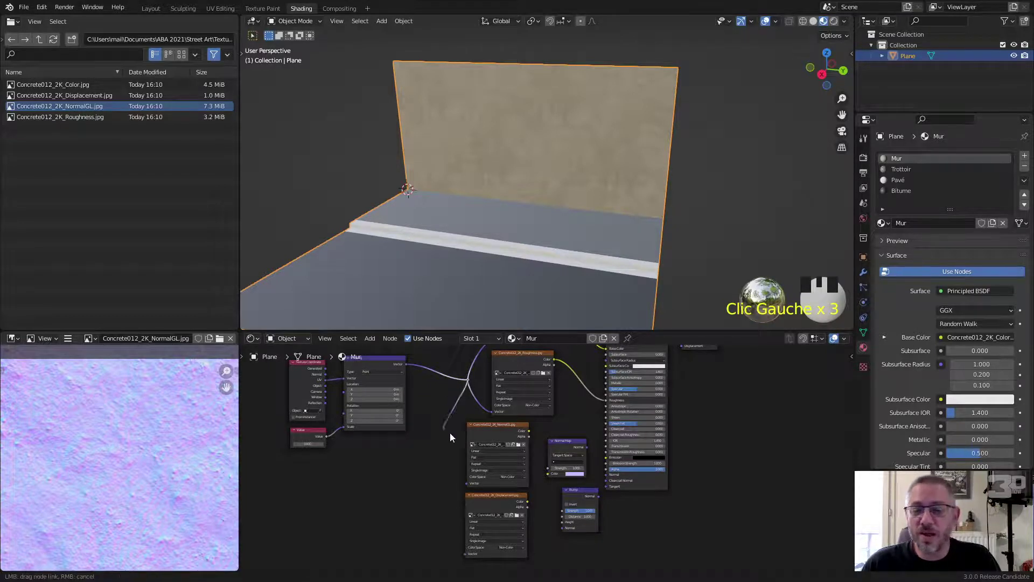
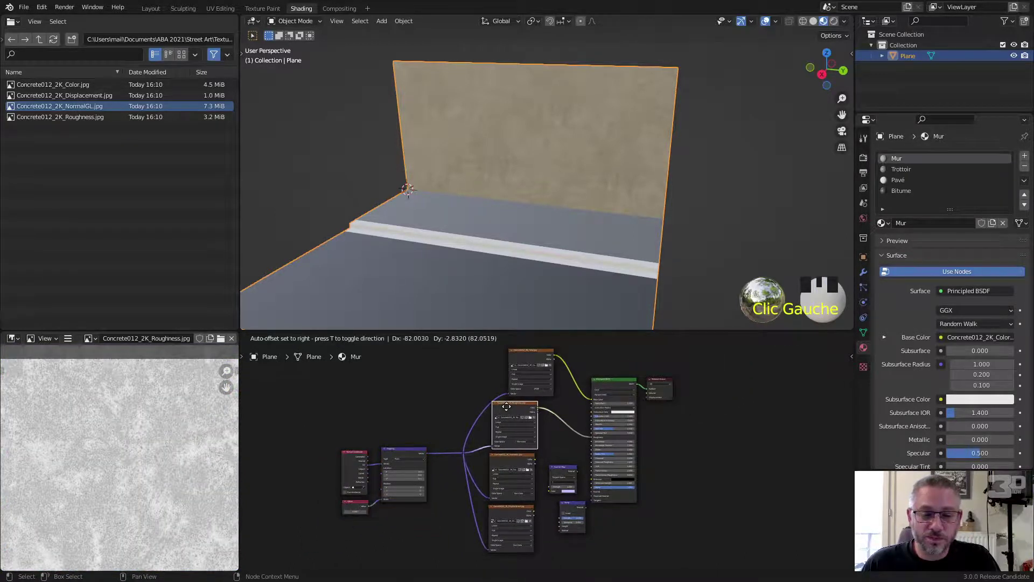
Step: Wire NormalGL into Normal Map, Displacement into Bump height, and Bump into the shader's normal
left_click(536, 356)
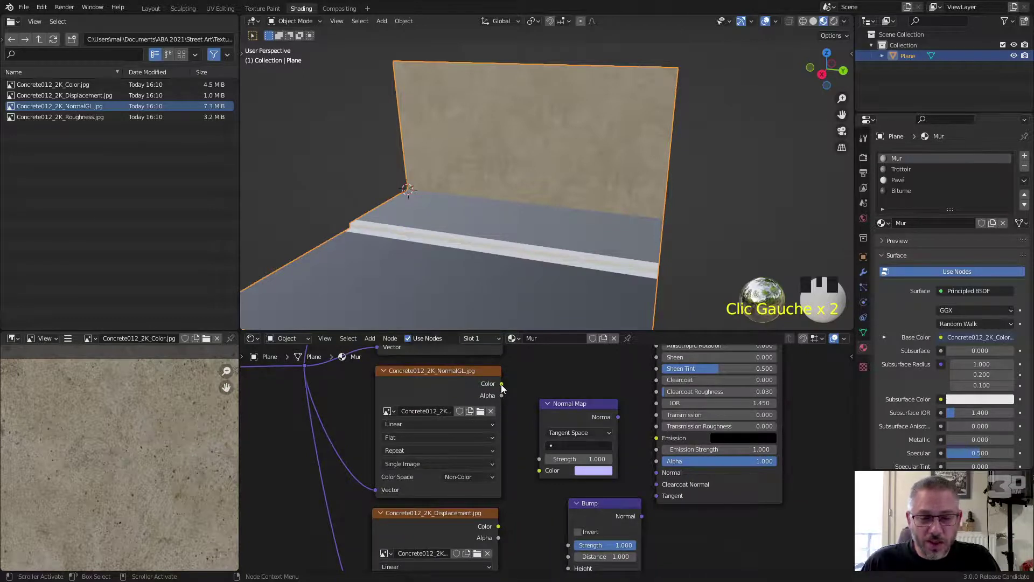
left_click_drag(506, 388, 551, 476)
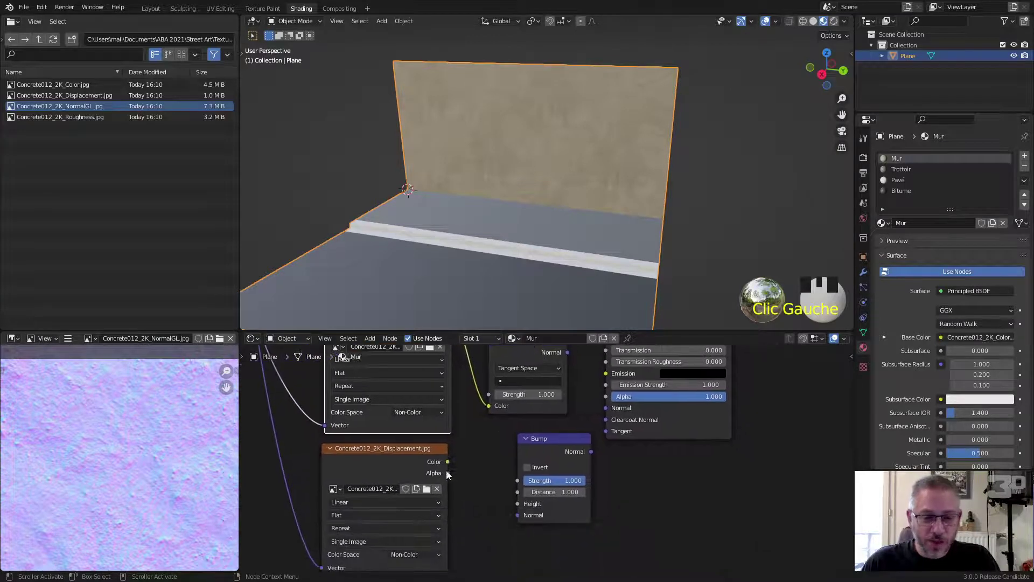
left_click_drag(449, 463, 528, 508)
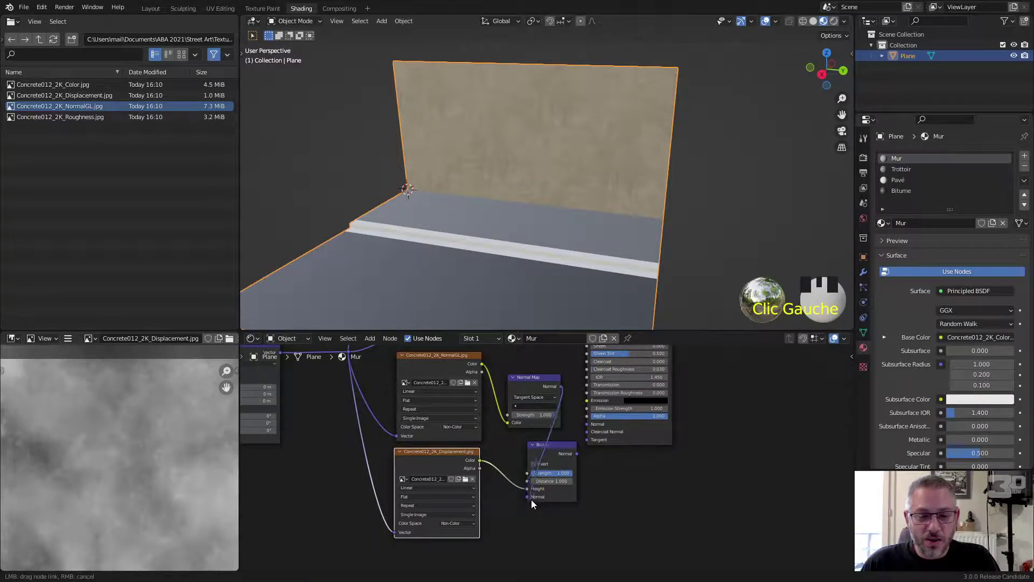
left_click_drag(534, 503, 687, 427)
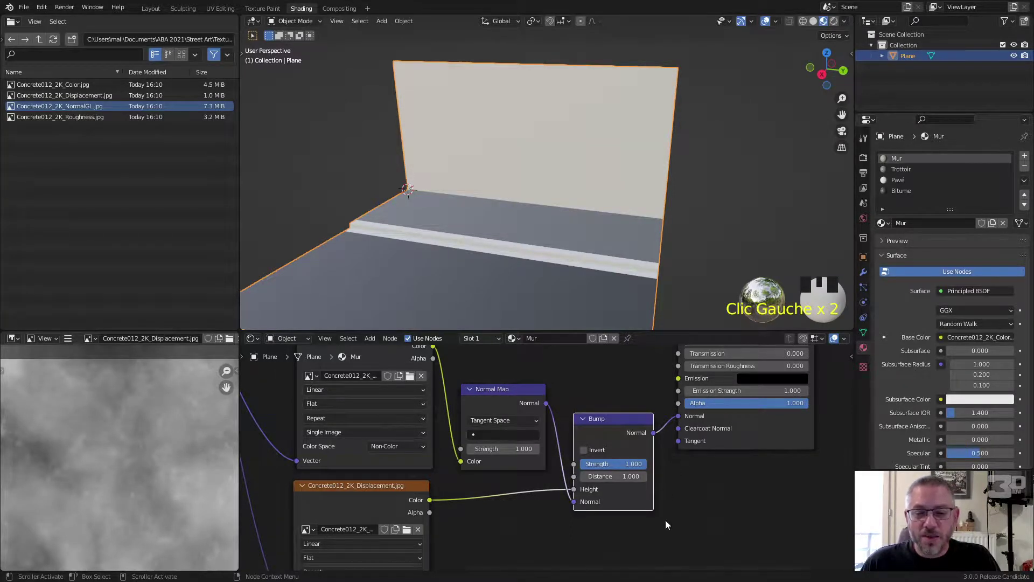
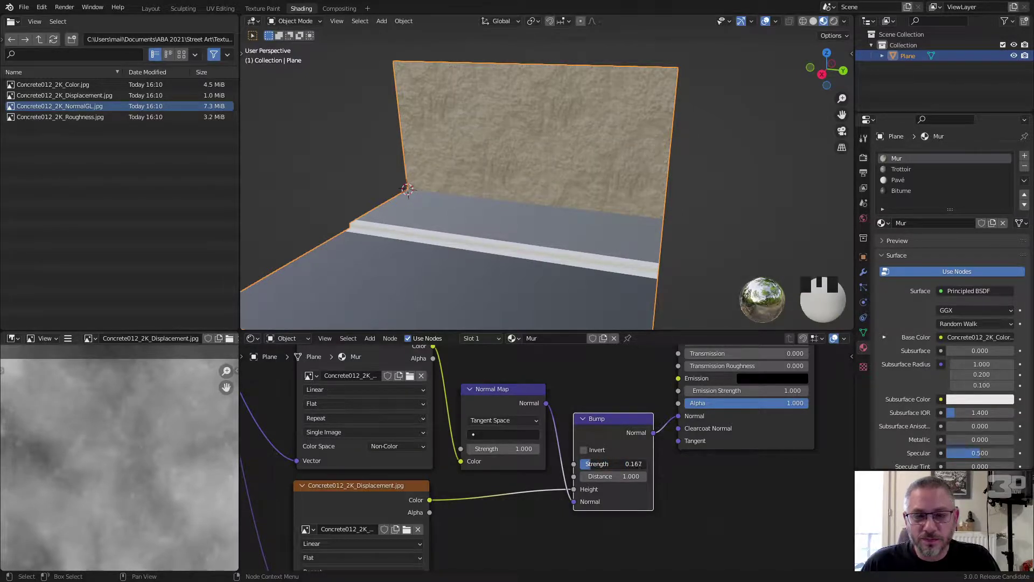
Step: Lower the Bump strength to 0.250 and check the subtle concrete relief on the wall
scroll("up", 3)
left_click_drag(566, 235, 630, 203)
scroll("down", 3)
left_click_drag(511, 164, 424, 385)
left_click(424, 386)
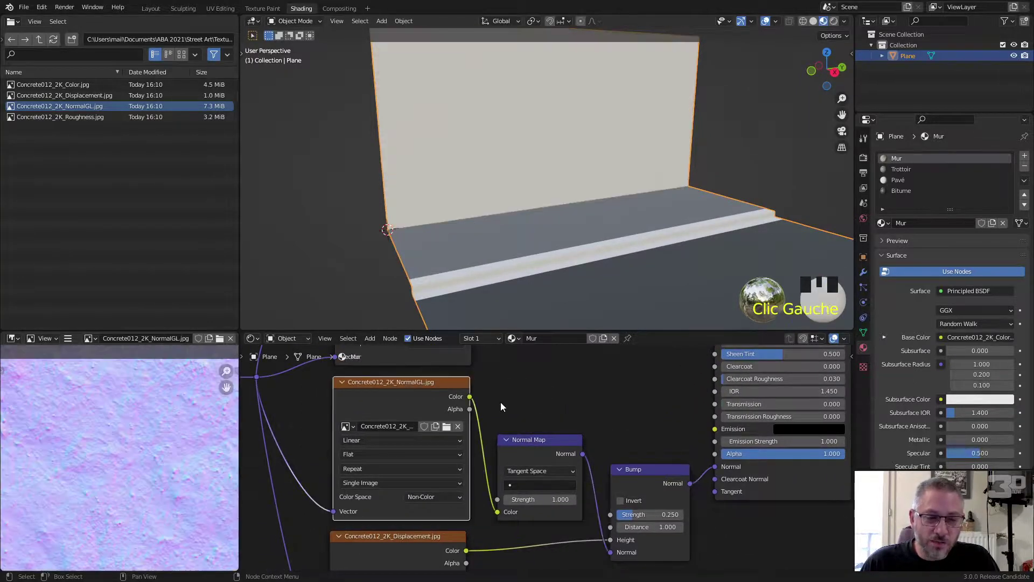